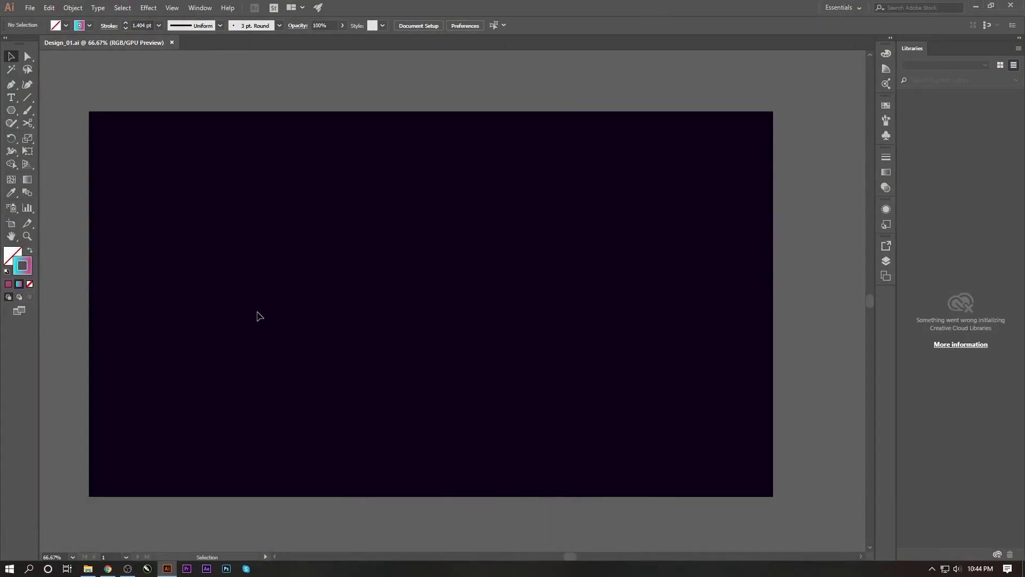
Pick the Polygon tool ready to draw a three-sided shape on the artboard.
double_click(26, 12)
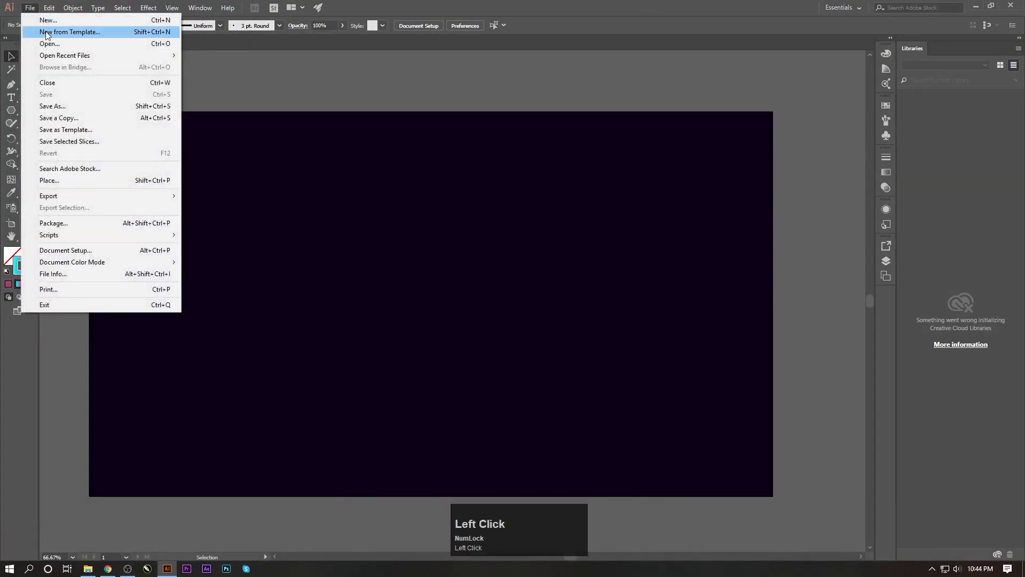
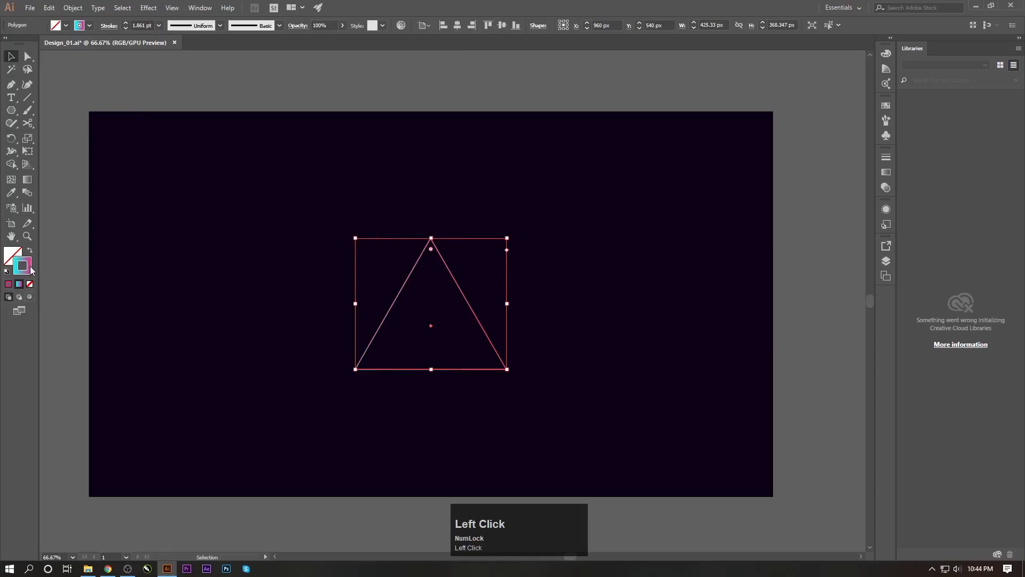
Make the stroke active and apply the linear cyan-to-magenta gradient to the triangle's outline.
left_click(31, 269)
left_click(34, 269)
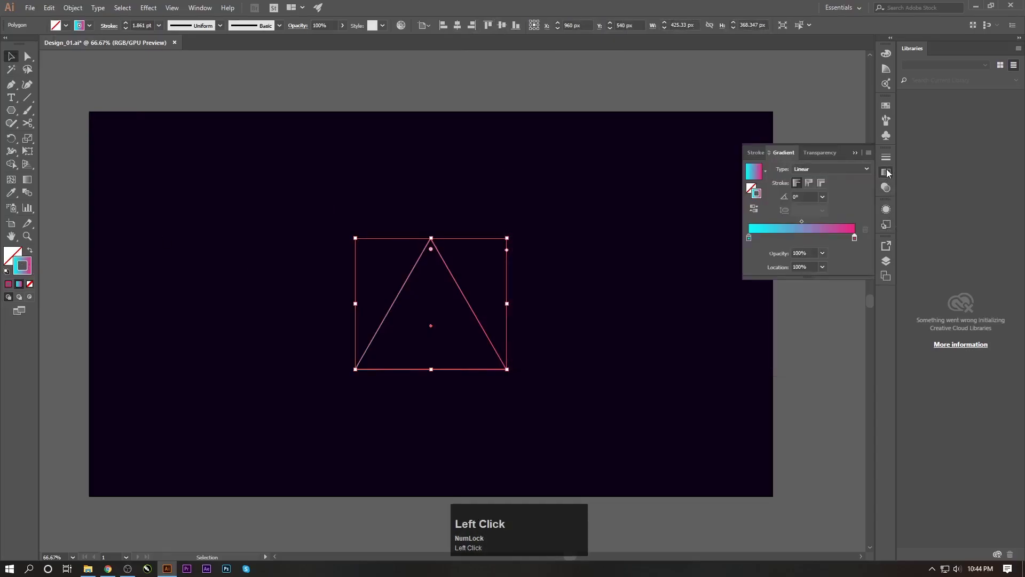
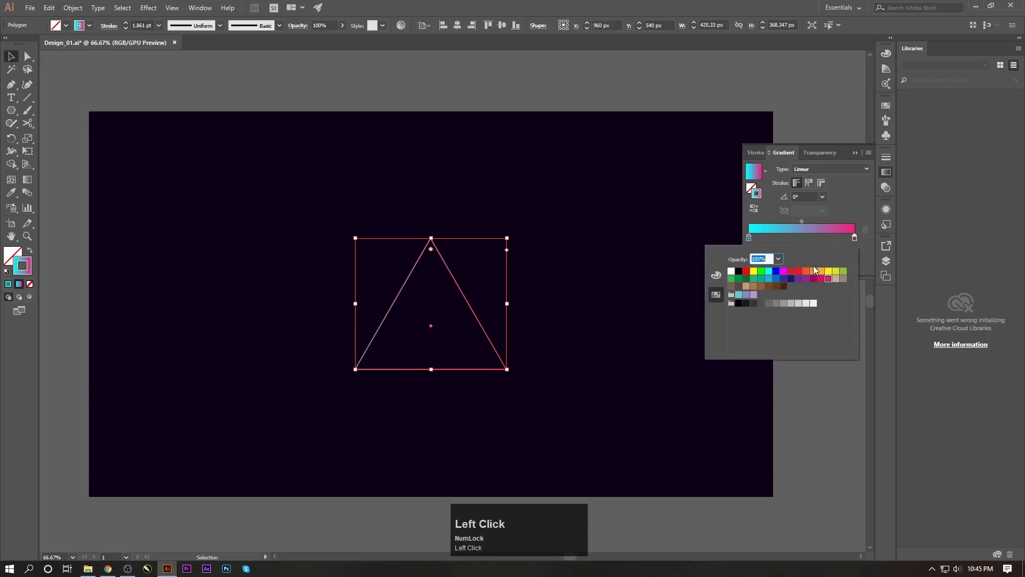
Select the triangle and preview a Transform effect with each copy scaled to 96%.
left_click(831, 284)
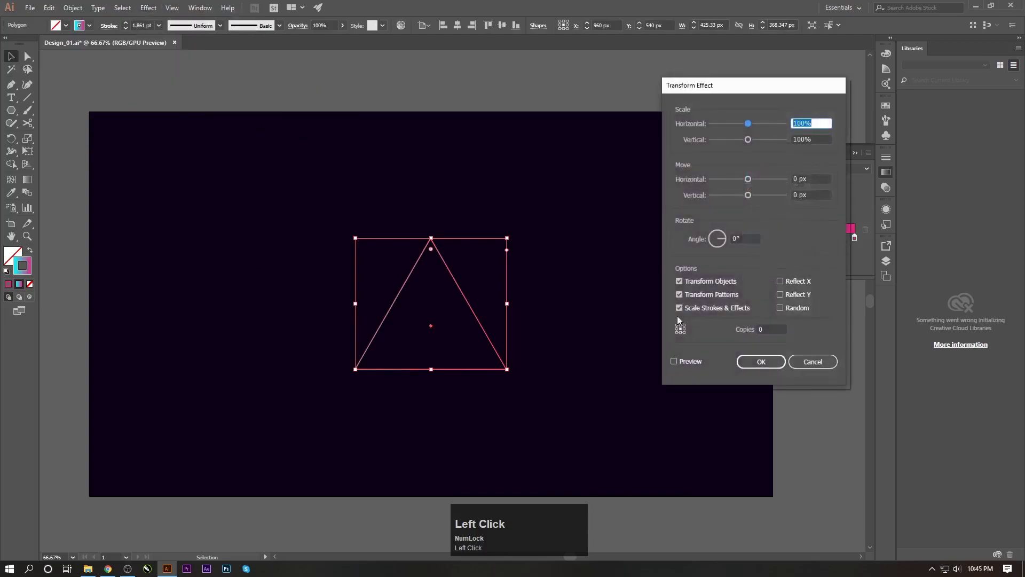
left_click(691, 365)
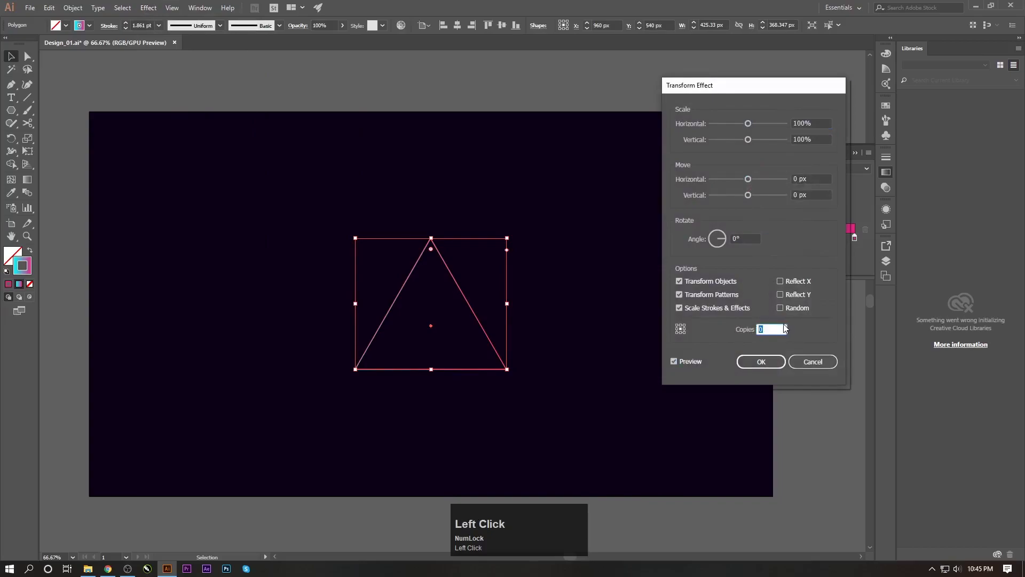
key("Up")
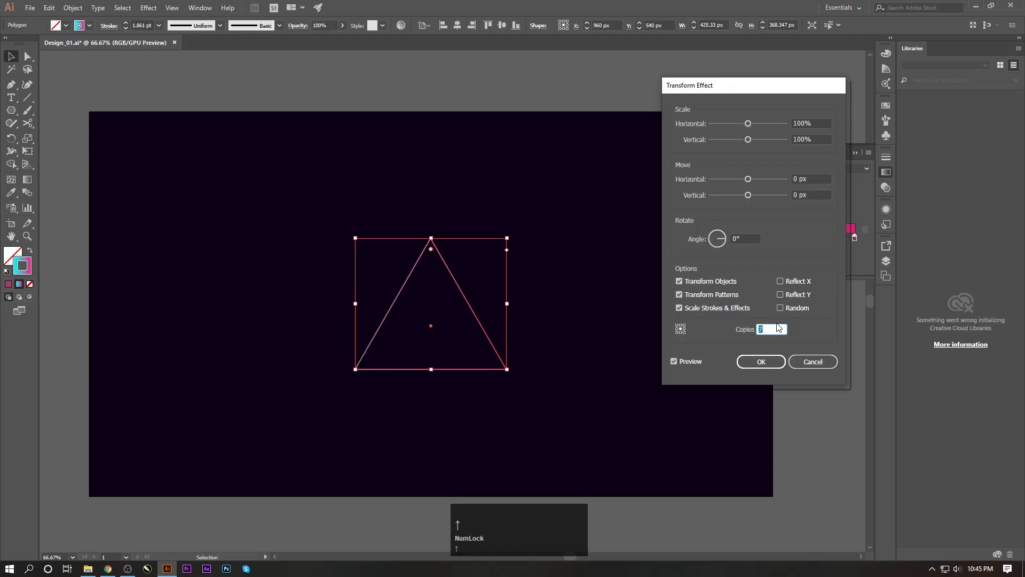
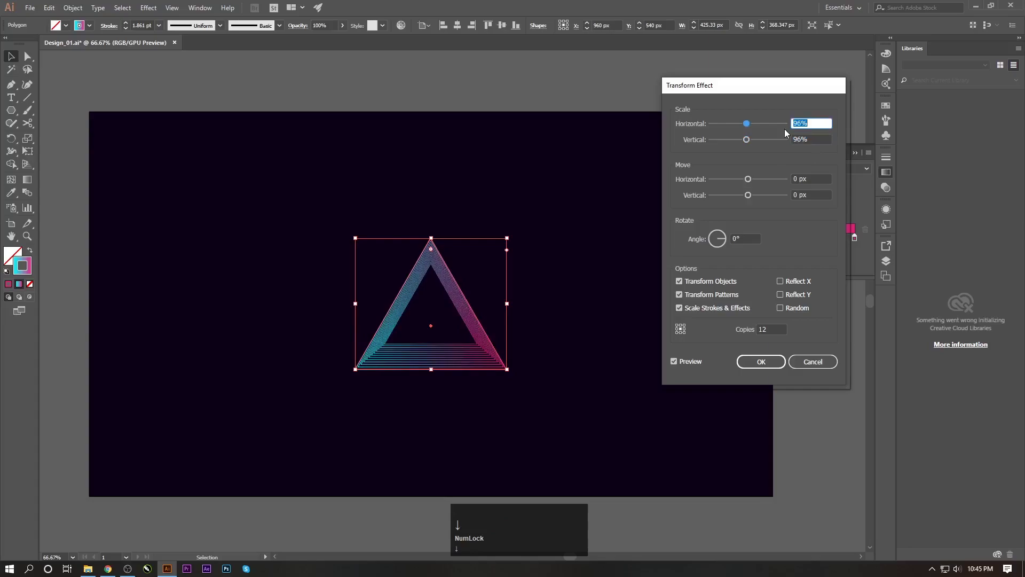
left_click(804, 225)
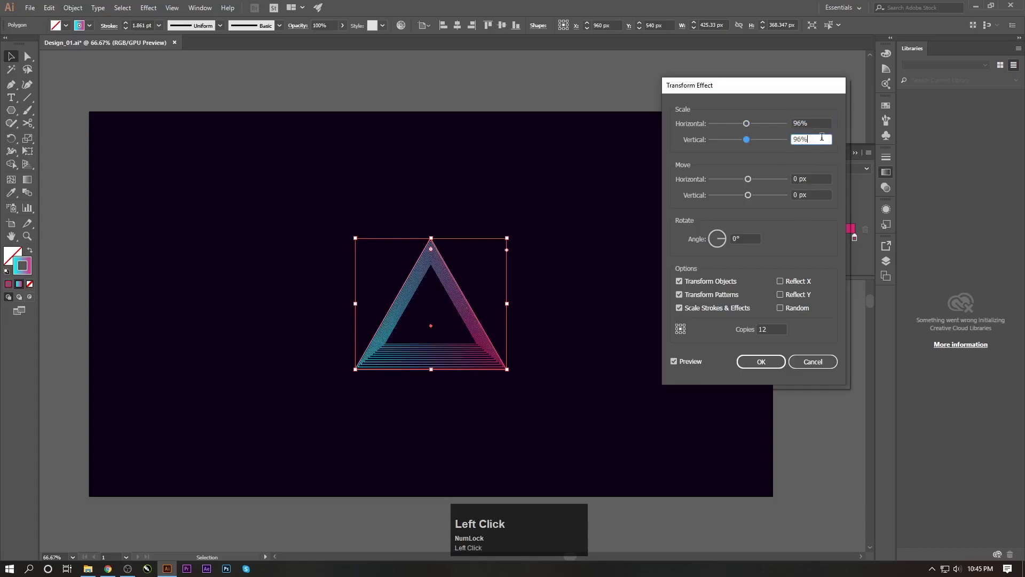
Raise the copy count to about 30 so the 2°-rotated copies form a swirling vortex.
left_click(749, 337)
key("Up")
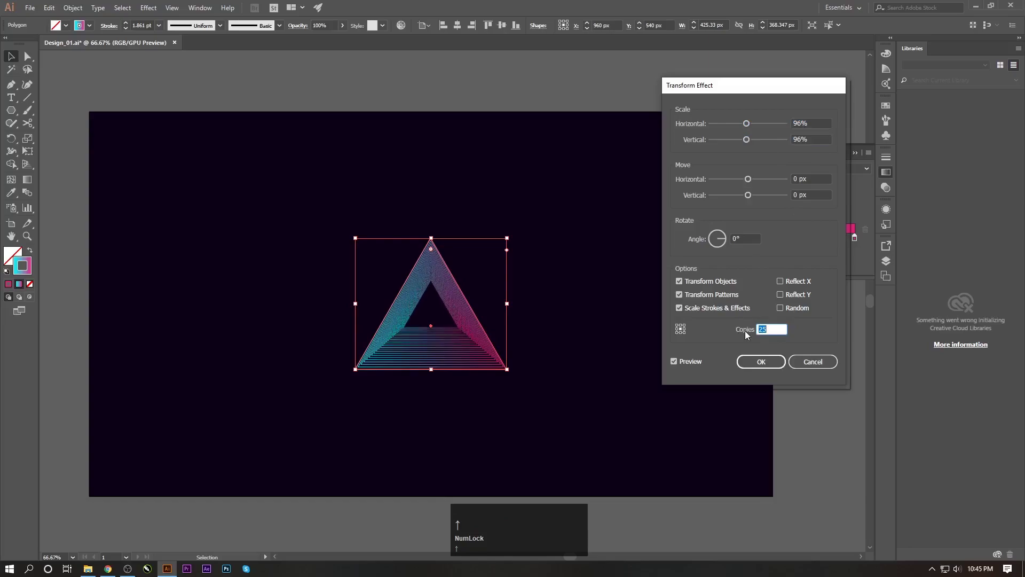
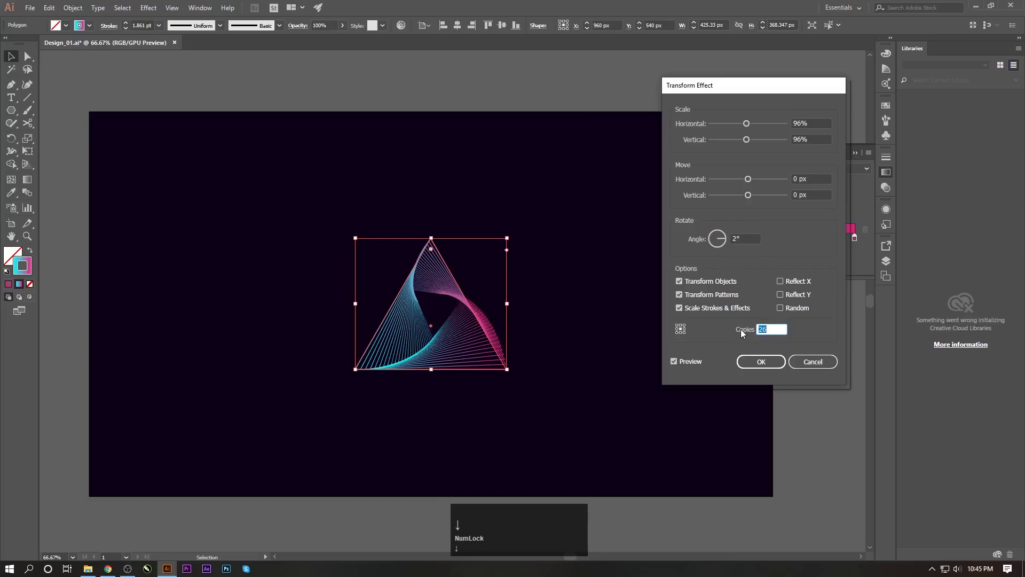
key("Up")
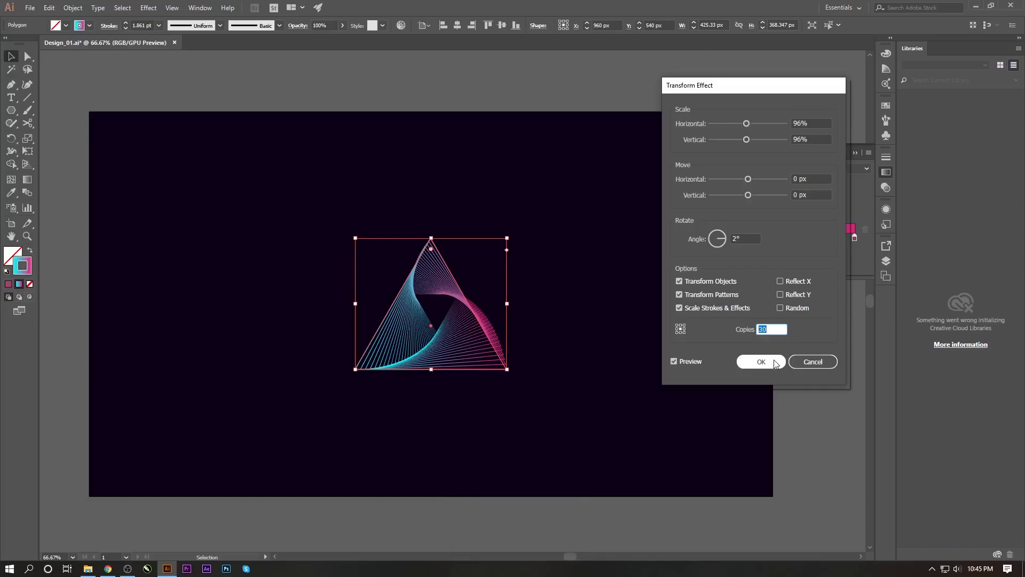
key("Up")
Commit the transform effect, save the document and close the Gradient panel.
left_click(779, 366)
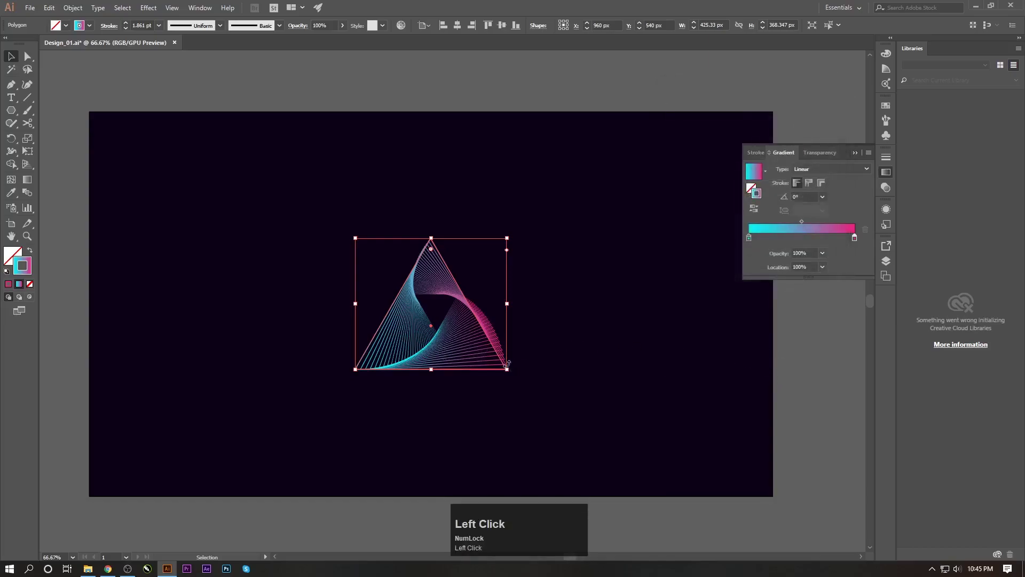
key("ctrl+s")
left_click(499, 358)
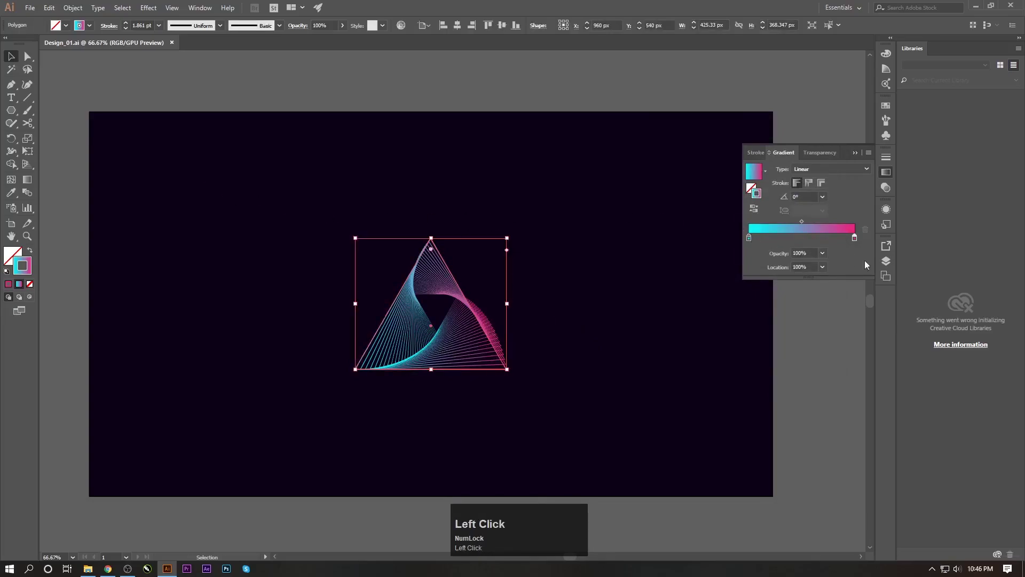
left_click(890, 265)
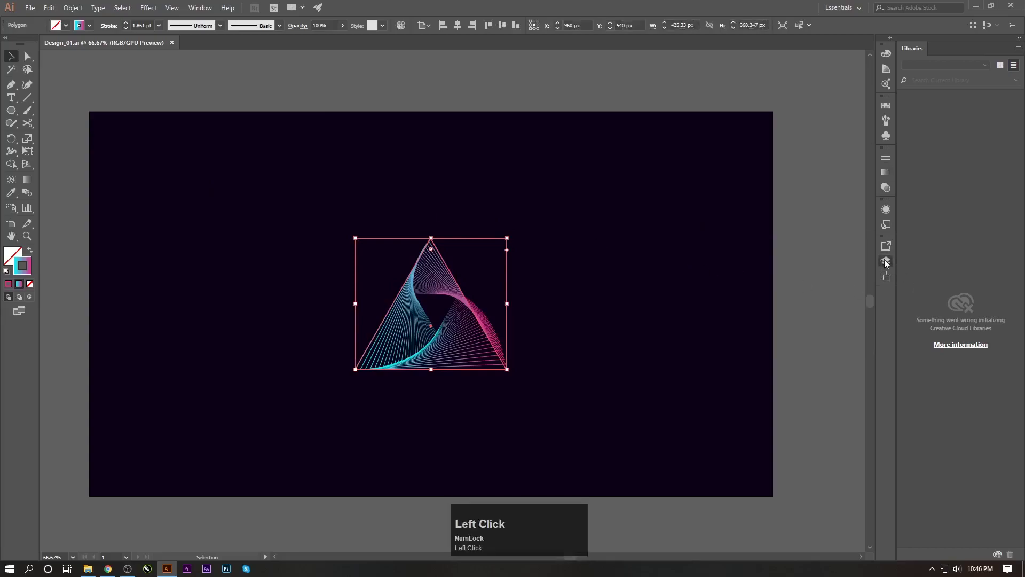
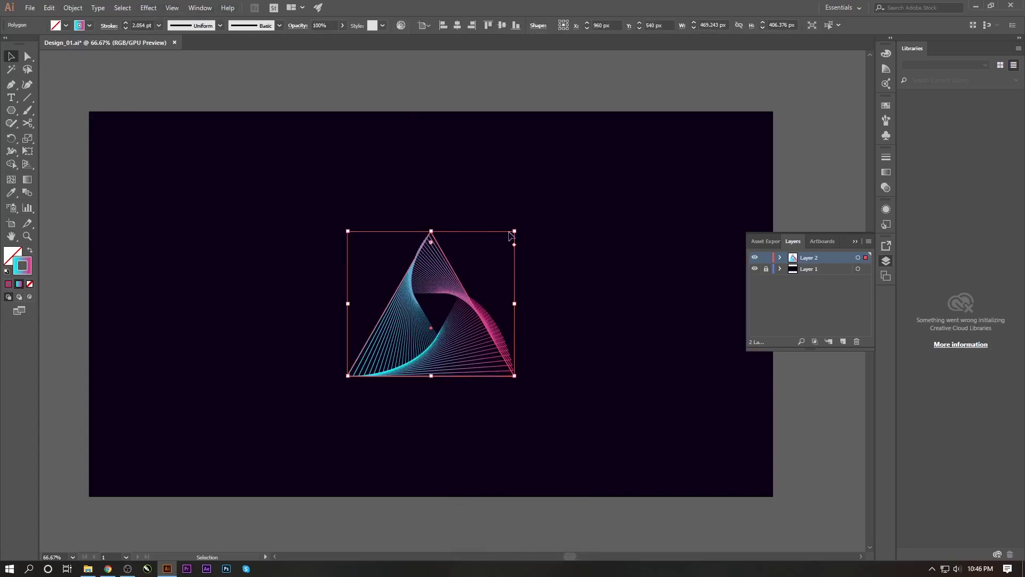
Round the swirling triangle's corners with the live-corner widget into a smooth curved loop.
left_click(32, 60)
left_click_drag(428, 259, 431, 260)
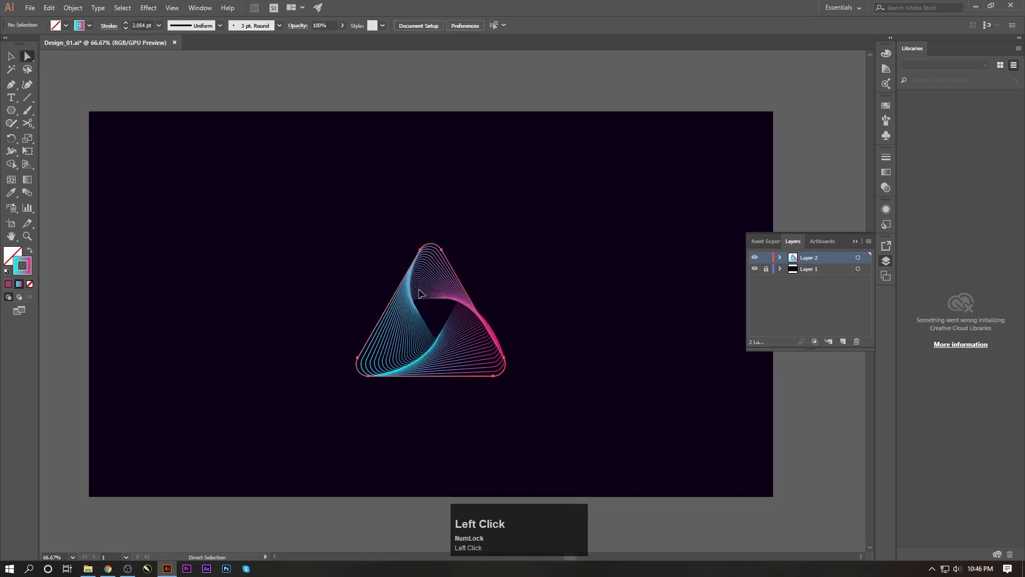
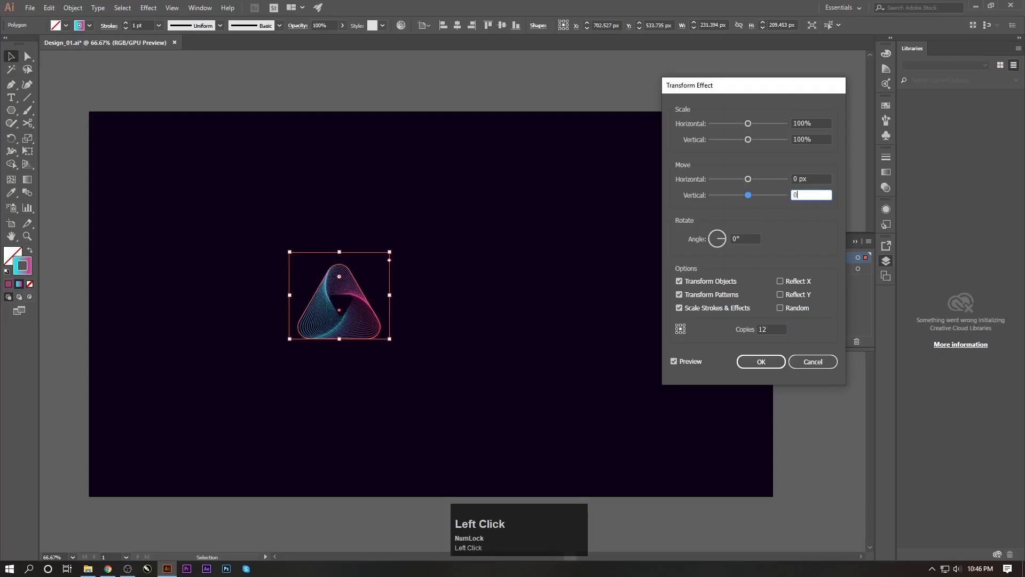
In a second Transform effect, offset each copy horizontally and vertically toward 80 px.
left_click(822, 207)
key("Up")
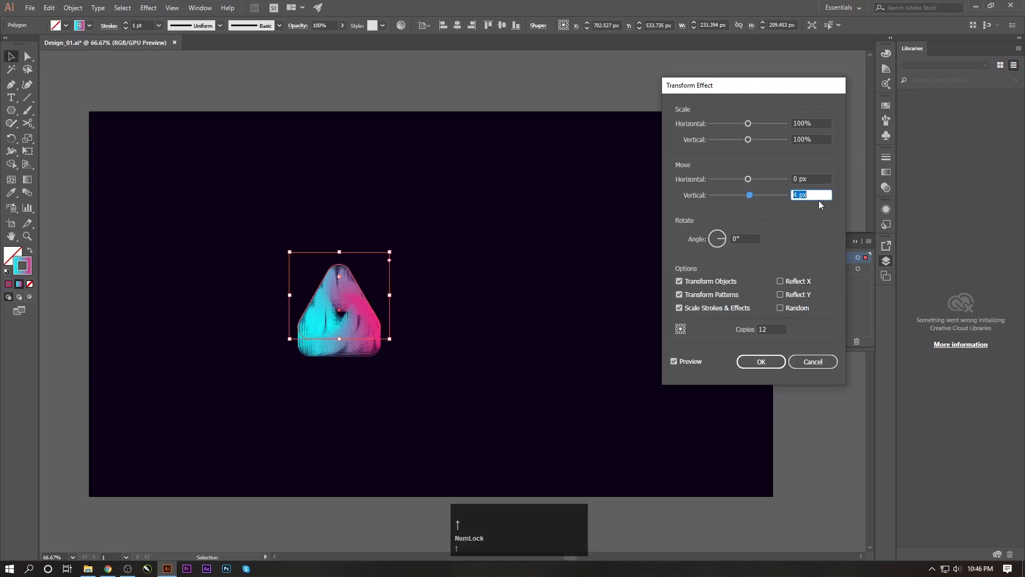
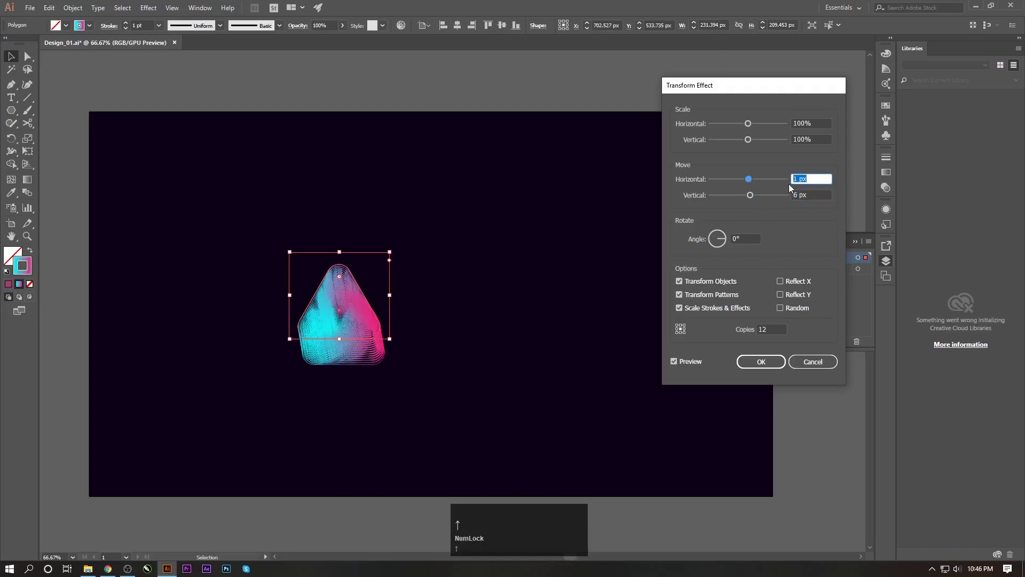
key("Up")
key("Up")
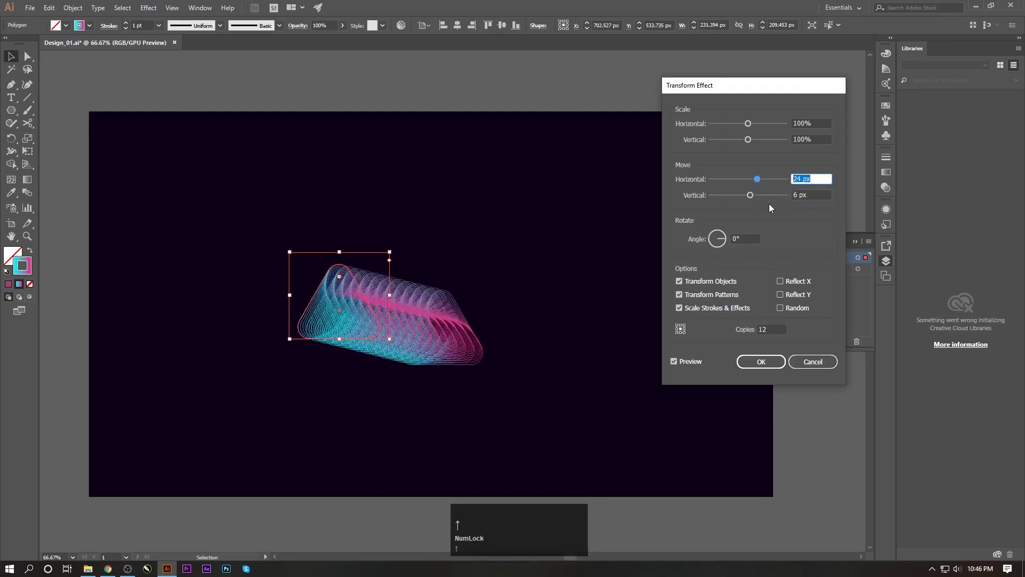
left_click(813, 192)
key("Up")
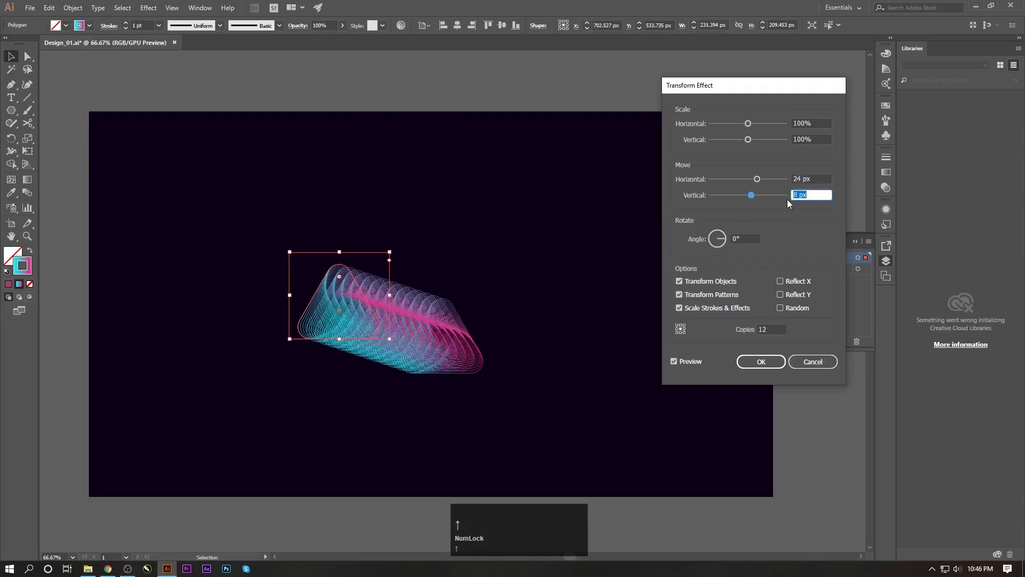
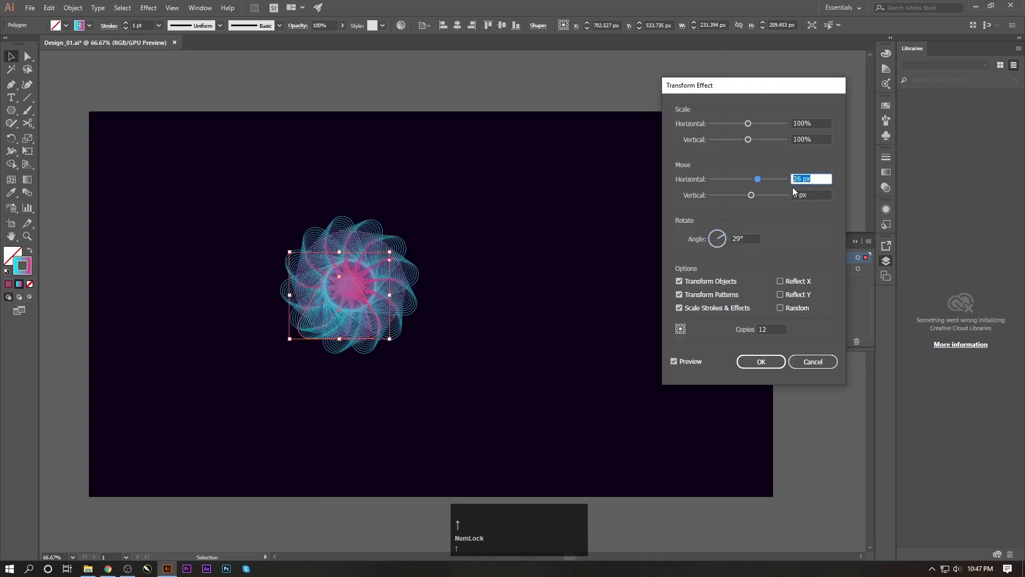
Raise the move to 80 px both axes and apply the 12-copy rotated wreath.
key("Up")
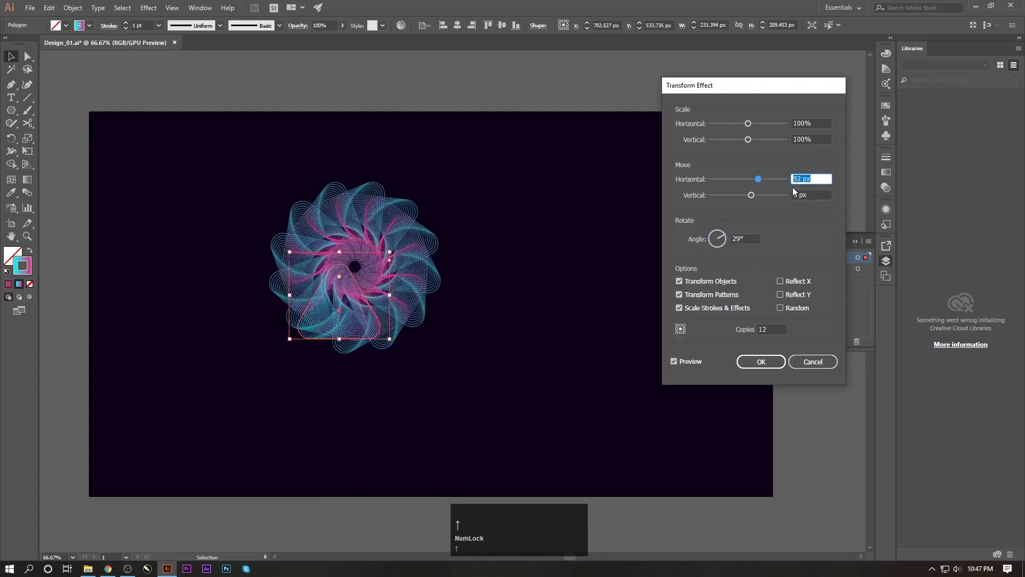
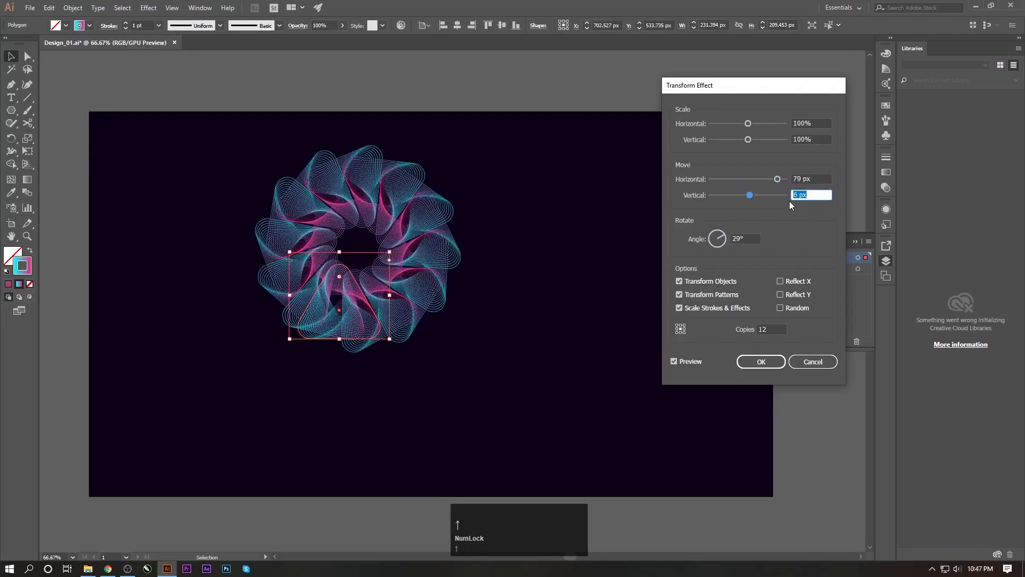
key("Up")
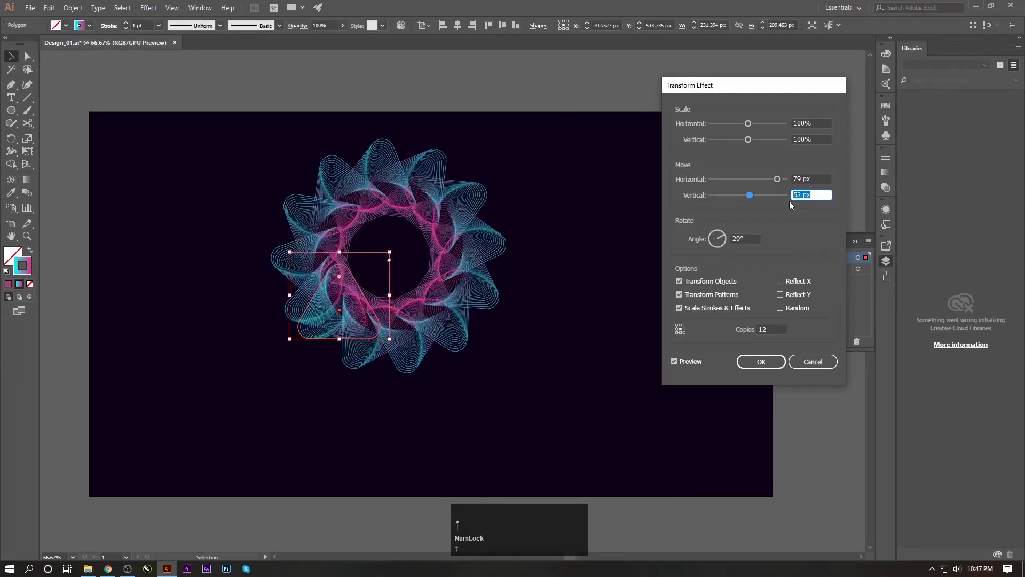
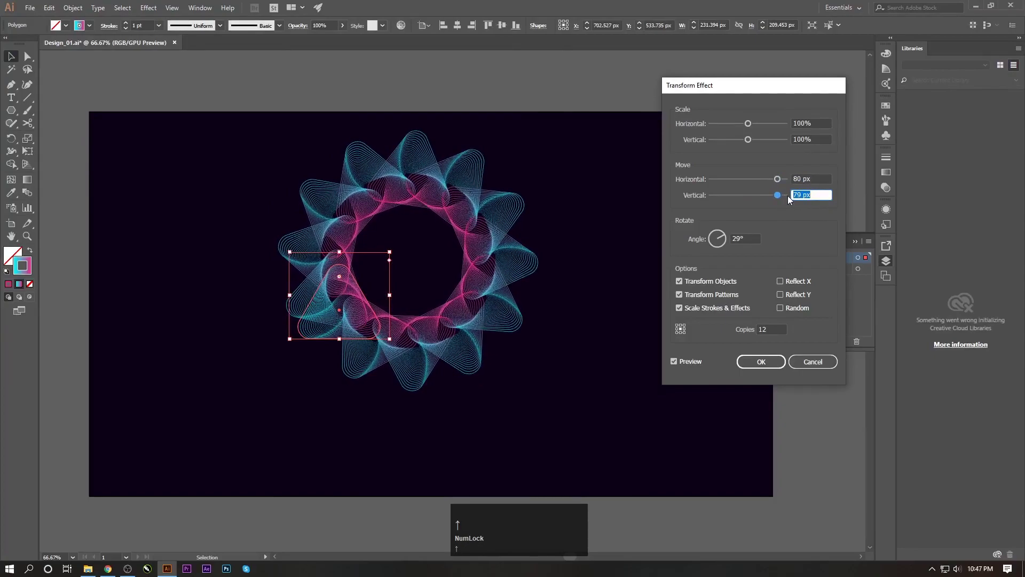
key("Up")
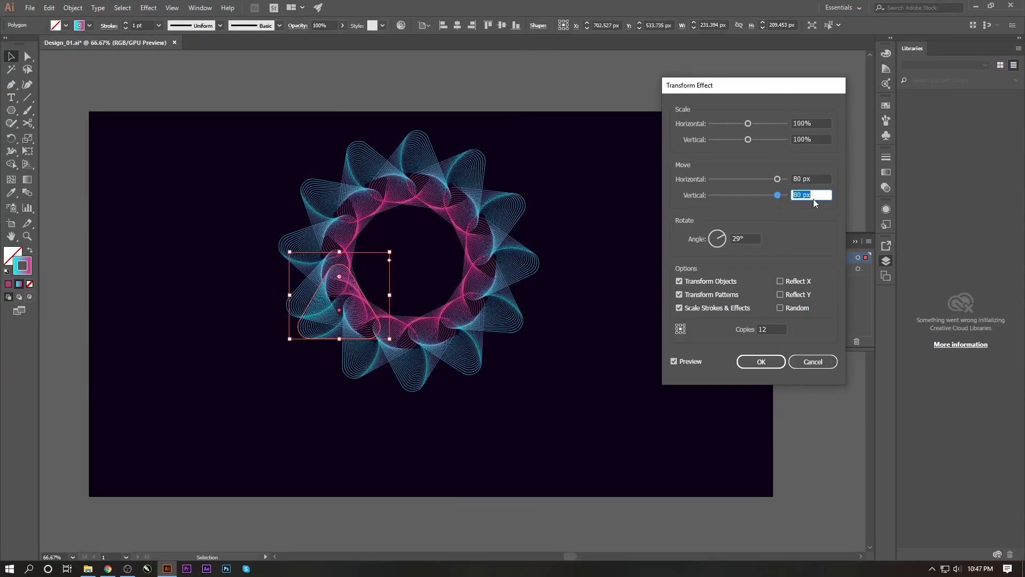
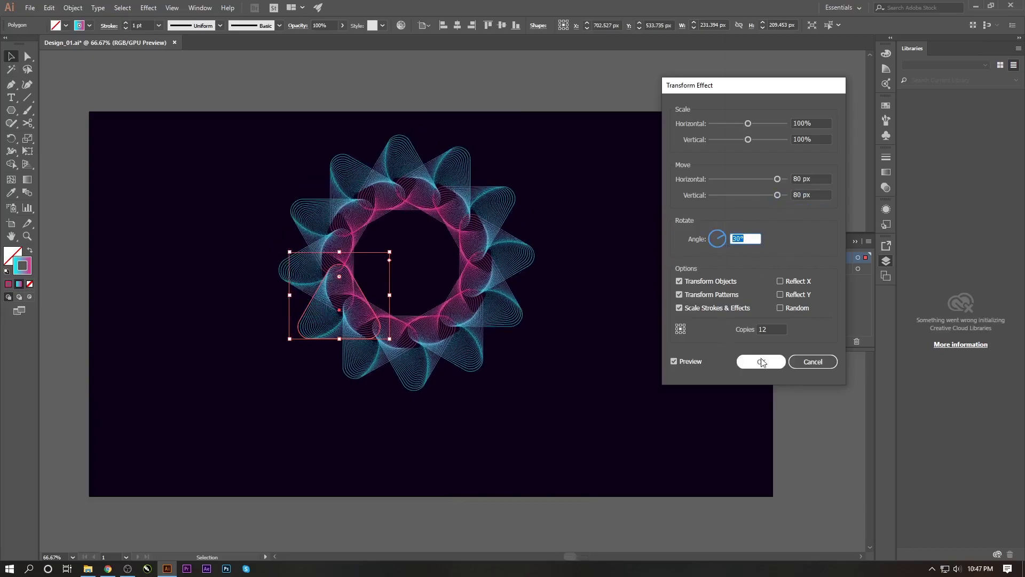
left_click(765, 369)
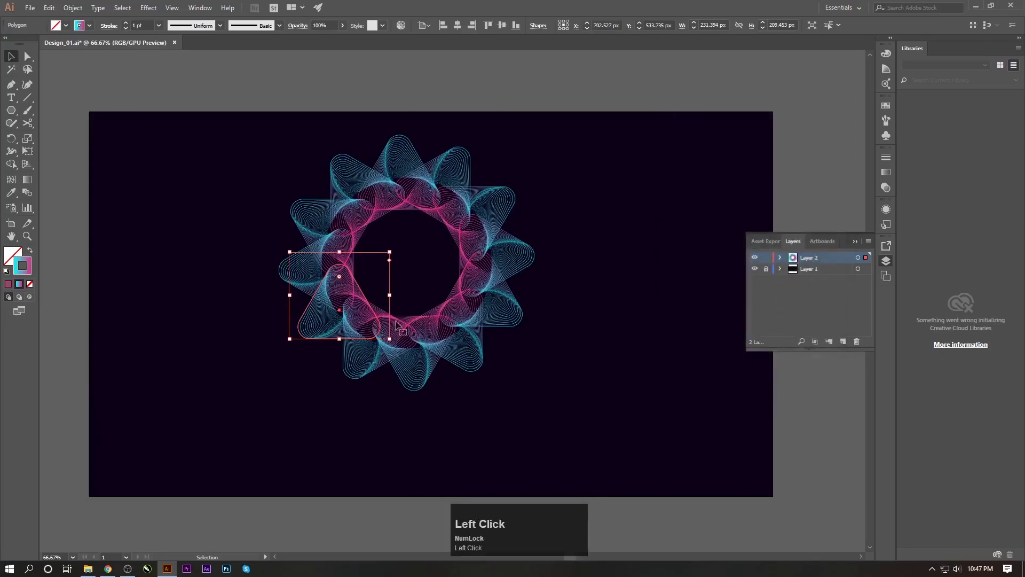
Deselect, draw a new polygon over the wreath and give it eight sides.
left_click_drag(369, 327, 68, 233)
key("ctrl+s")
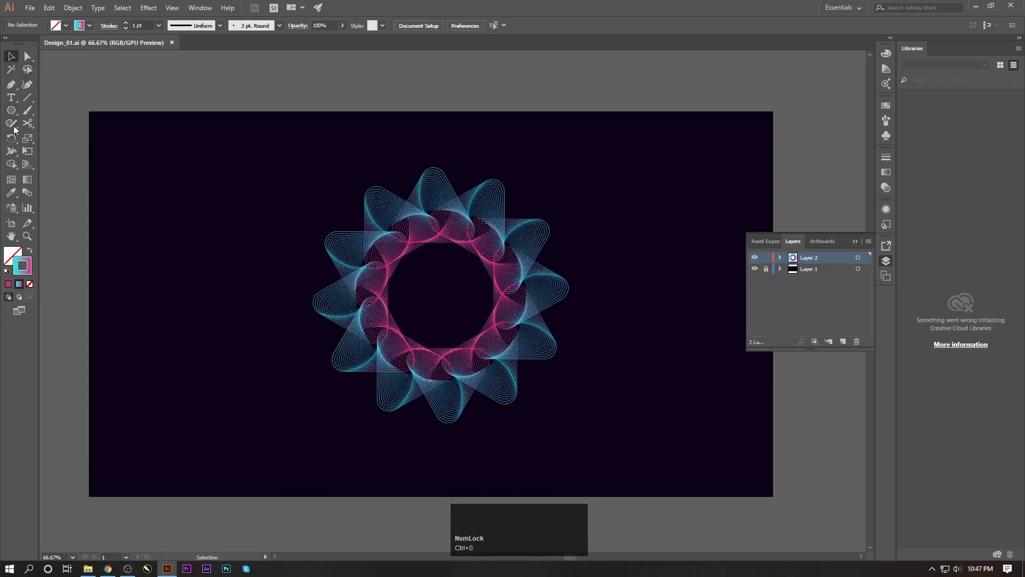
left_click_drag(14, 114, 16, 61)
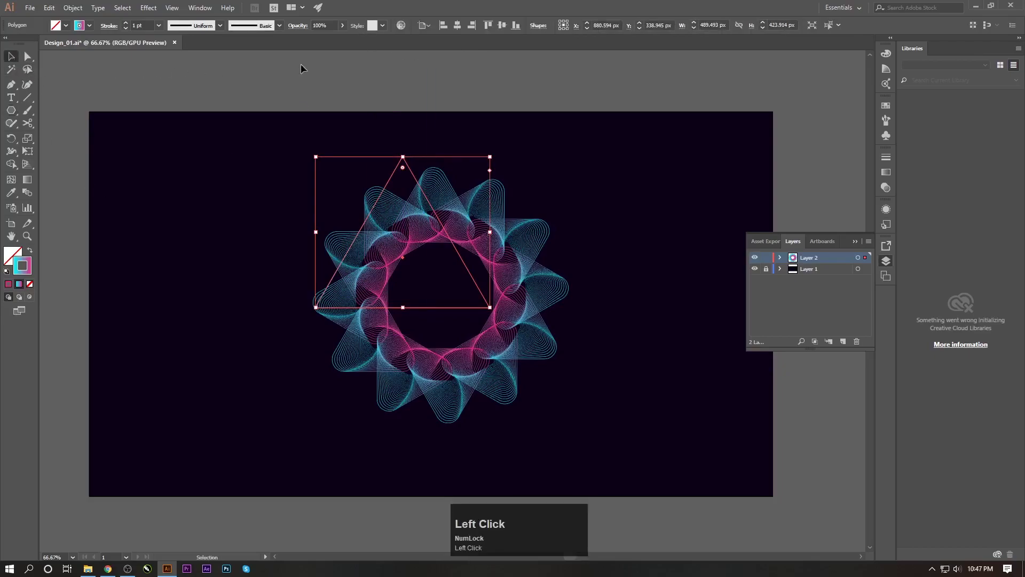
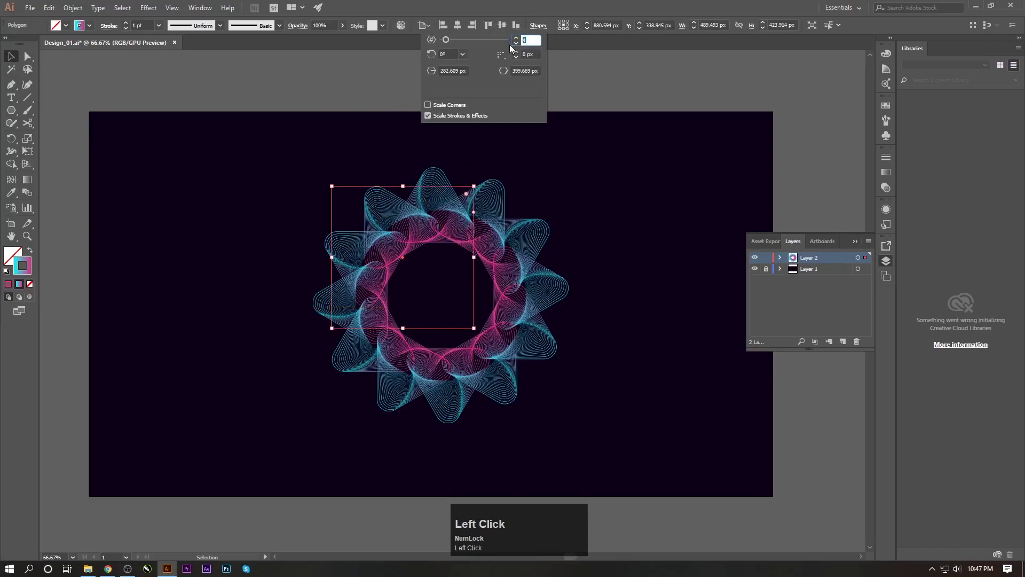
key("Return")
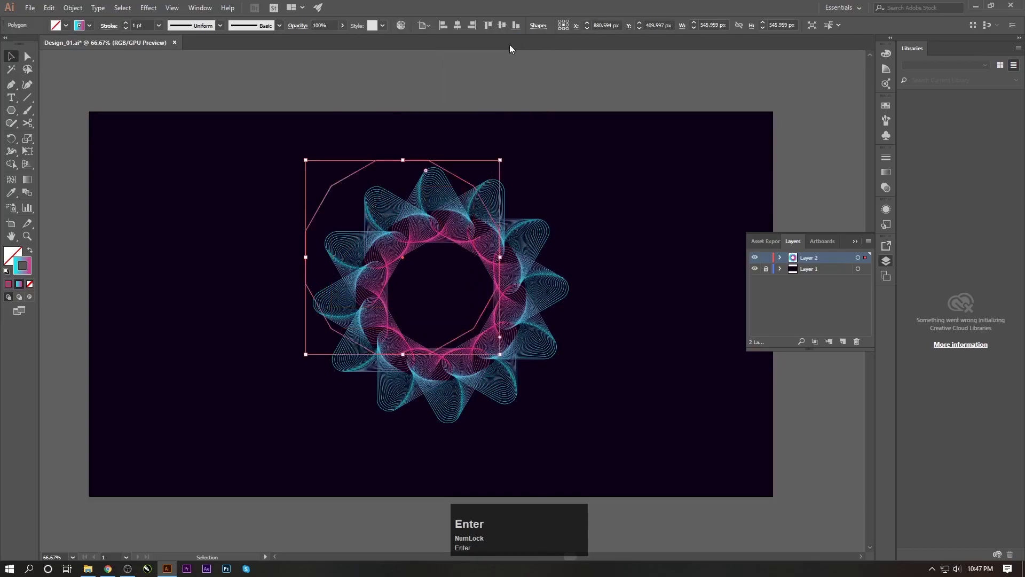
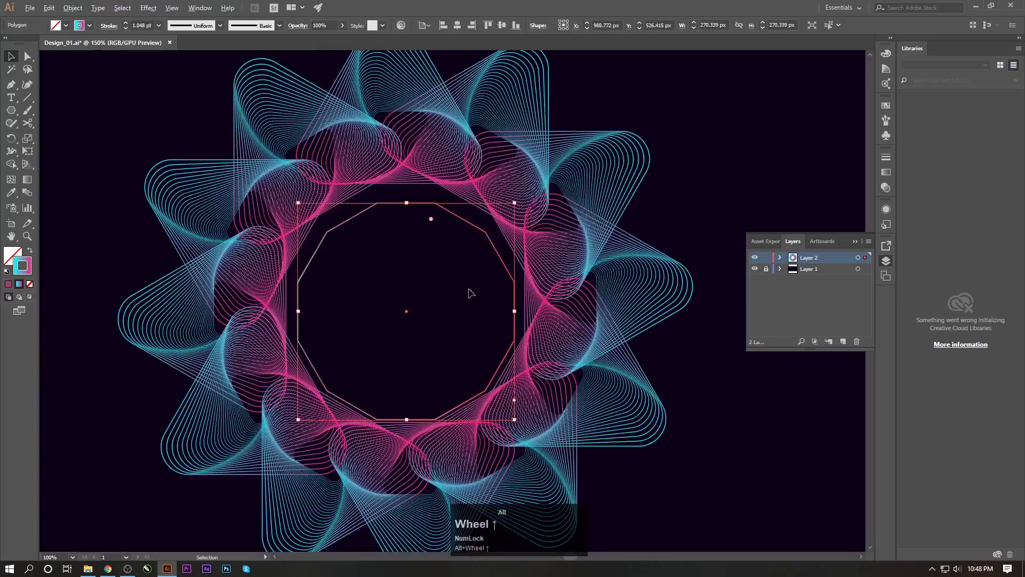
Move and resize the octagon into the wreath's central opening.
left_click(532, 53)
left_click_drag(532, 52, 532, 53)
left_click_drag(531, 53, 532, 53)
left_click_drag(531, 52, 532, 52)
left_click_drag(532, 53, 412, 240)
Fine-tune the octagon to hug the inner hole and thicken its stroke to 2 pt.
scroll("down", 3)
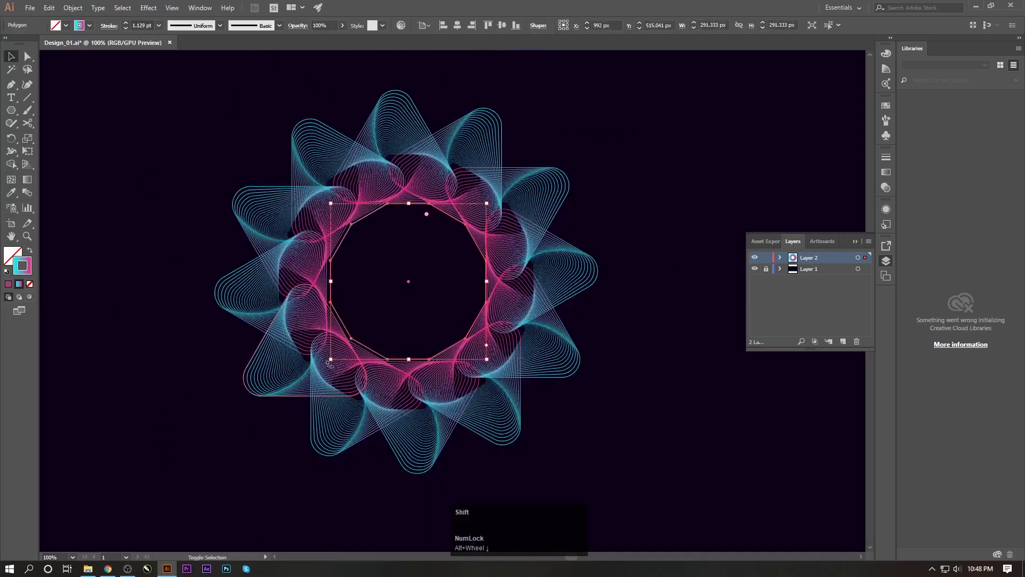
left_click_drag(406, 95, 435, 239)
scroll("down", 3)
left_click(561, 228)
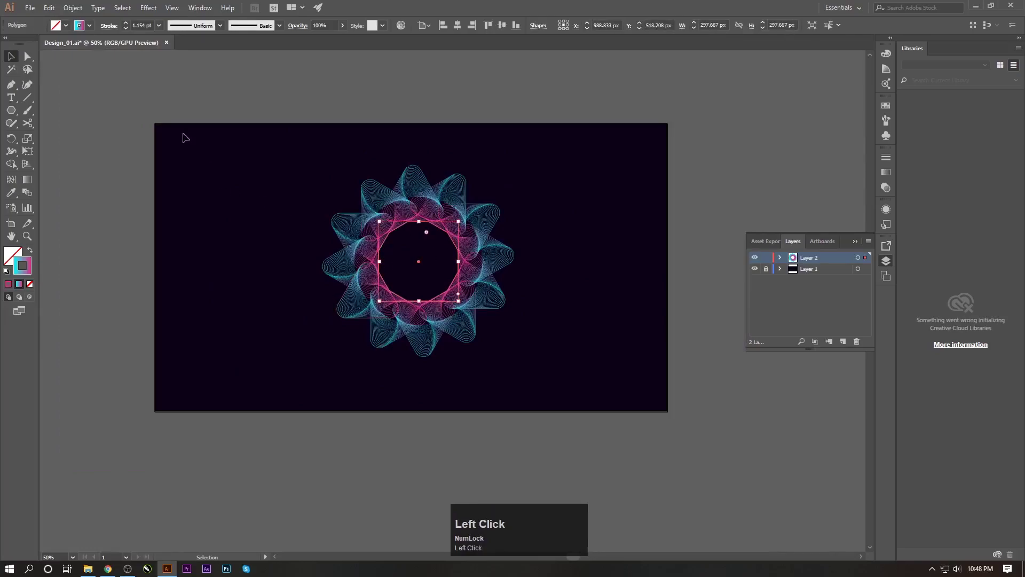
left_click(127, 26)
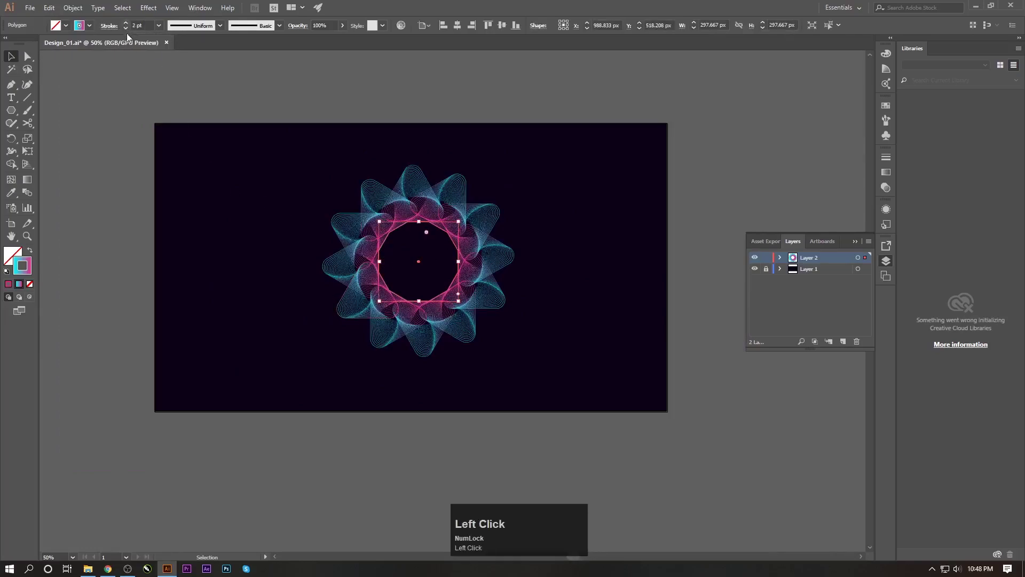
Choose Effect > Distort & Transform > Transform for the selected octagon.
left_click(128, 32)
left_click(155, 13)
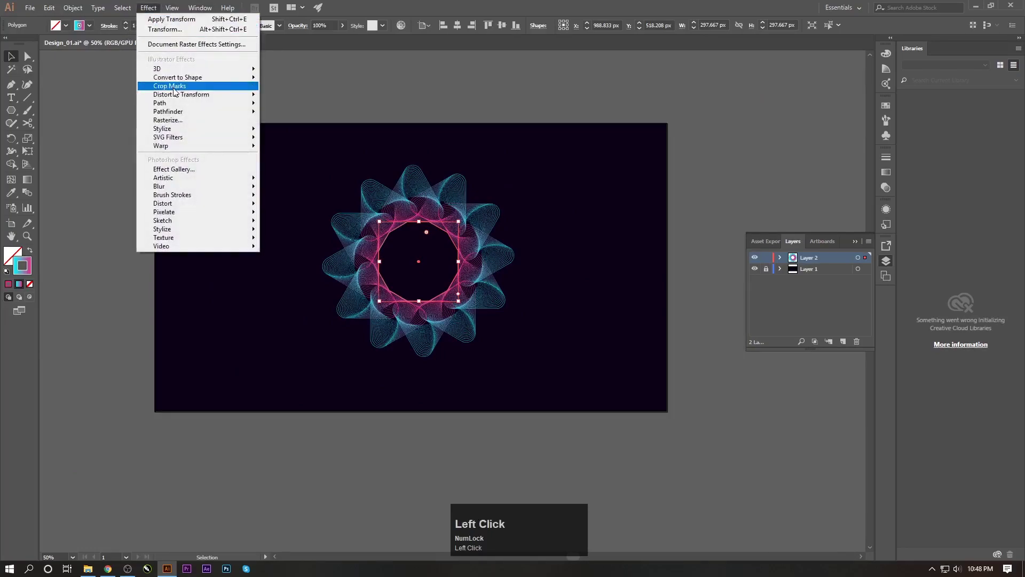
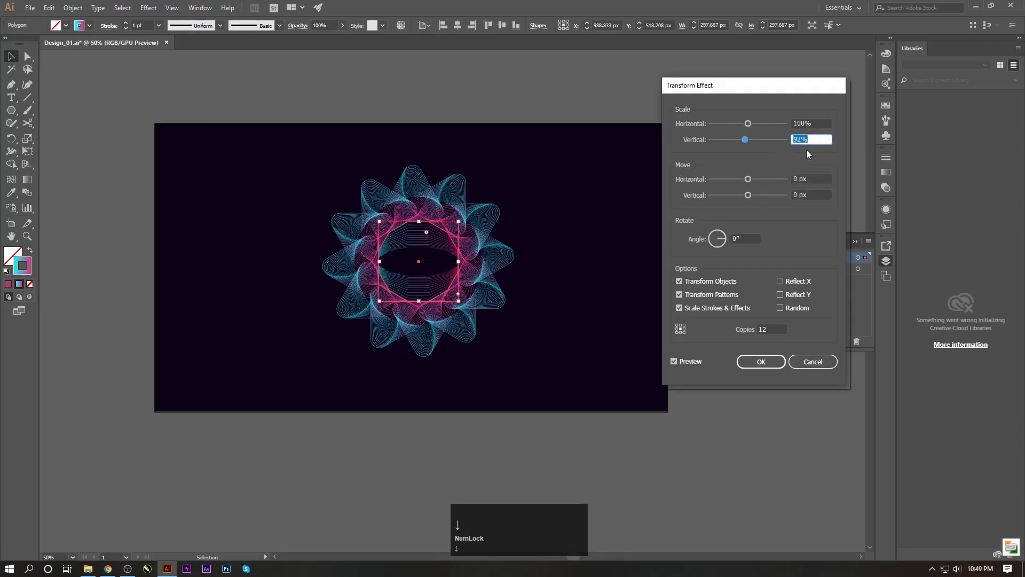
Scale each octagon copy to 96% in both axes and rotate it by a small angle.
key("Up")
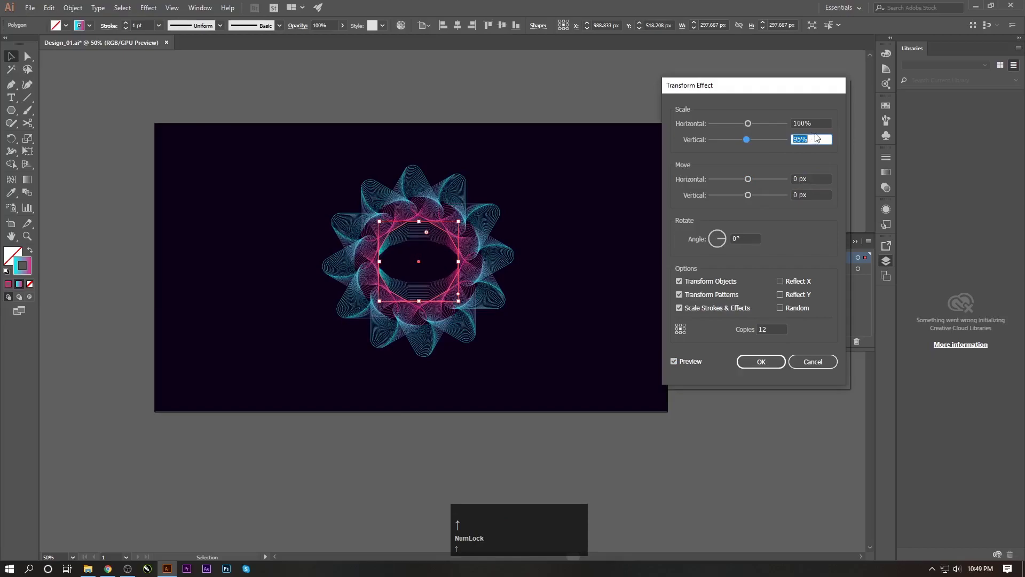
left_click(815, 124)
key("Down")
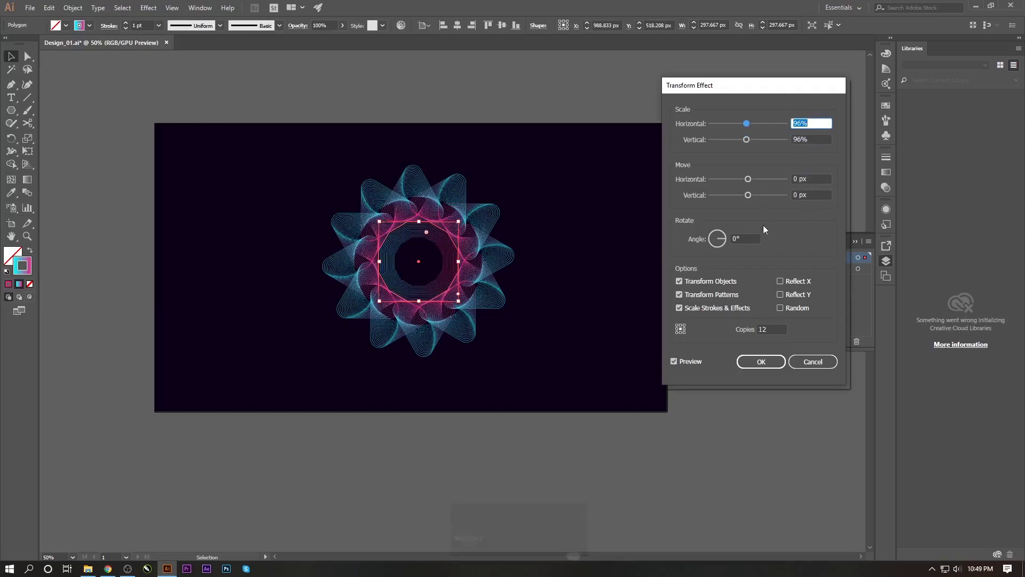
double_click(732, 252)
key("Up")
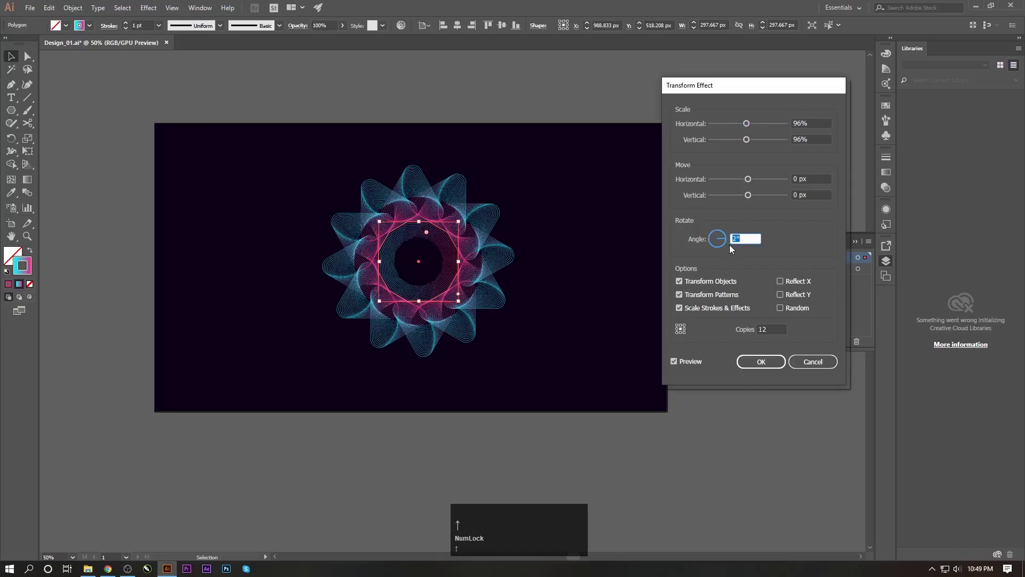
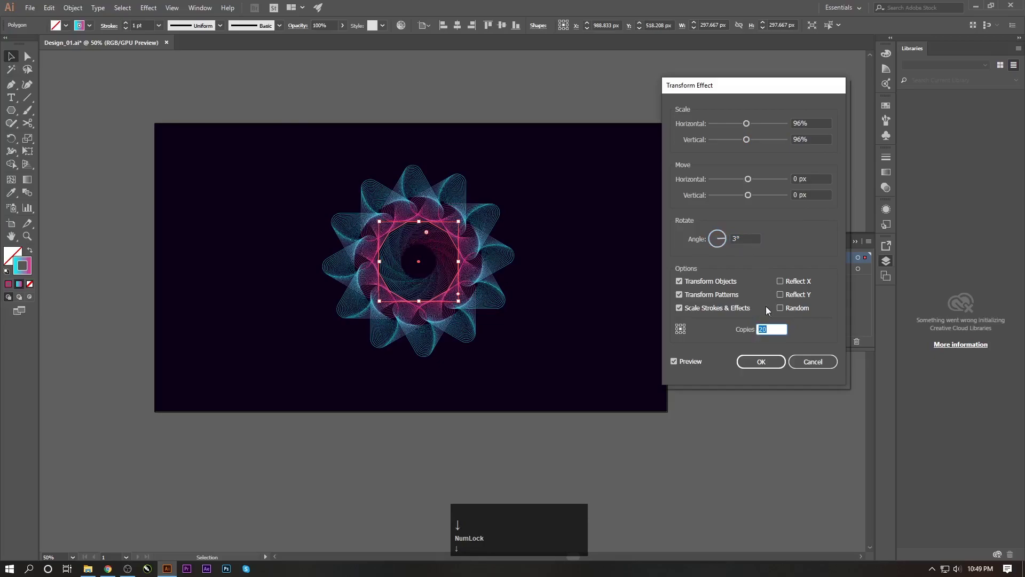
Raise the copy count and tweak the angle until the octagons spiral into the centre, then apply.
key("Up")
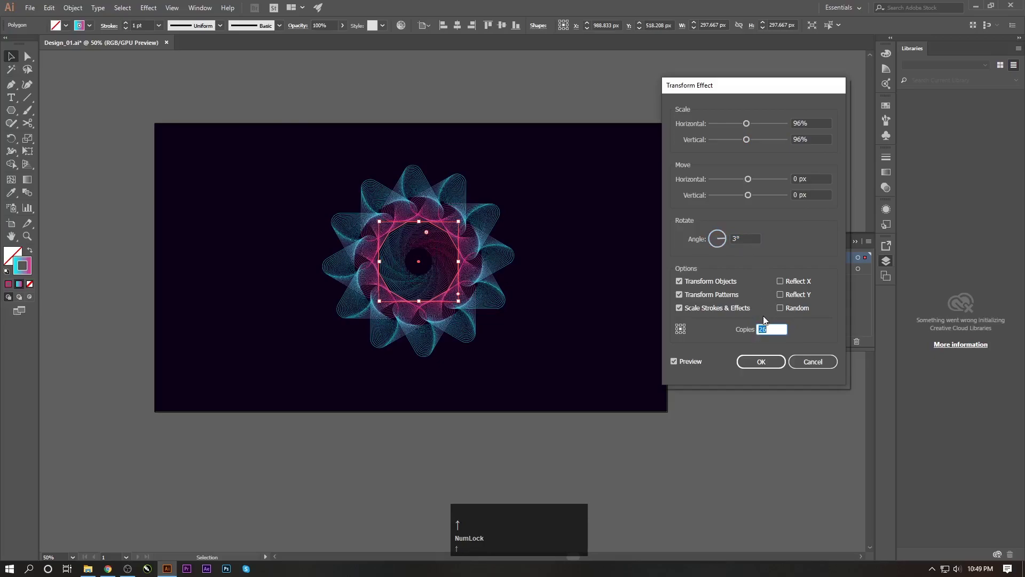
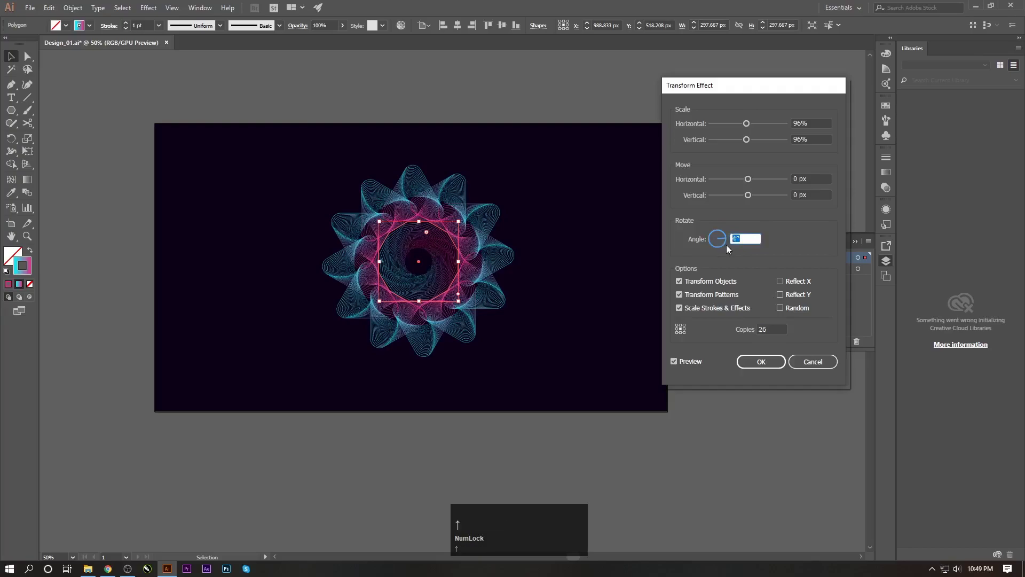
key("Down")
key("Up")
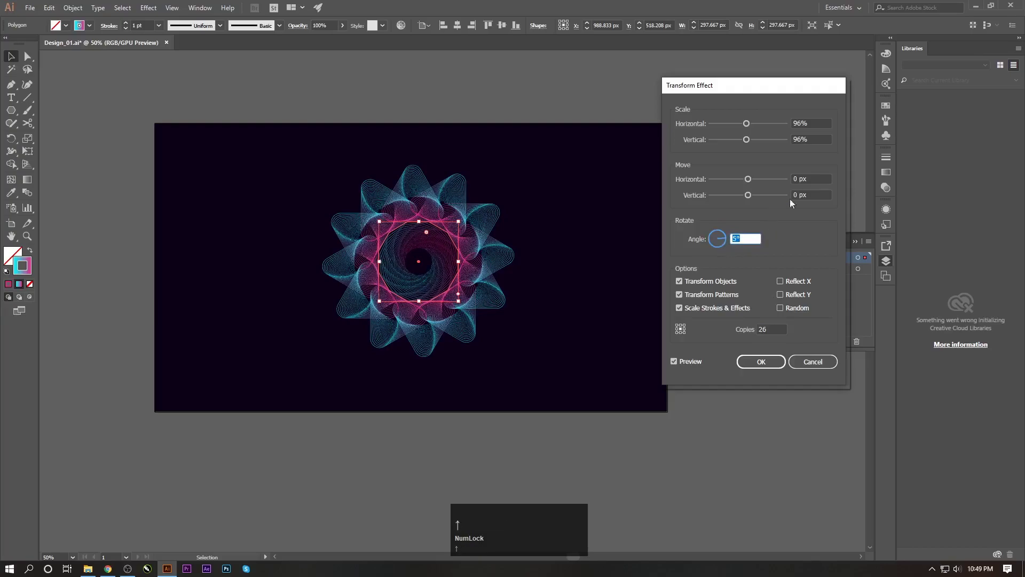
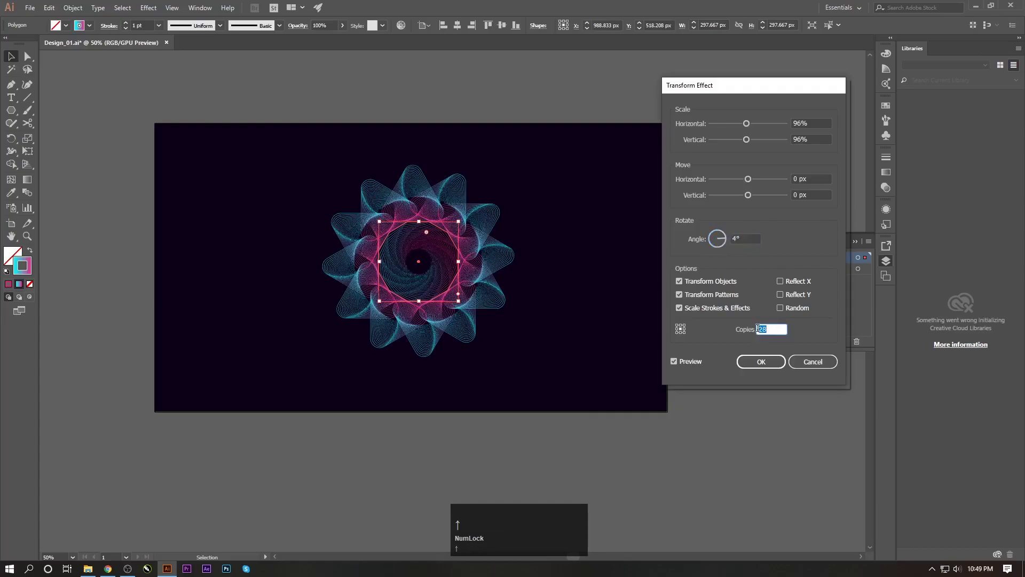
key("Down")
key("Up")
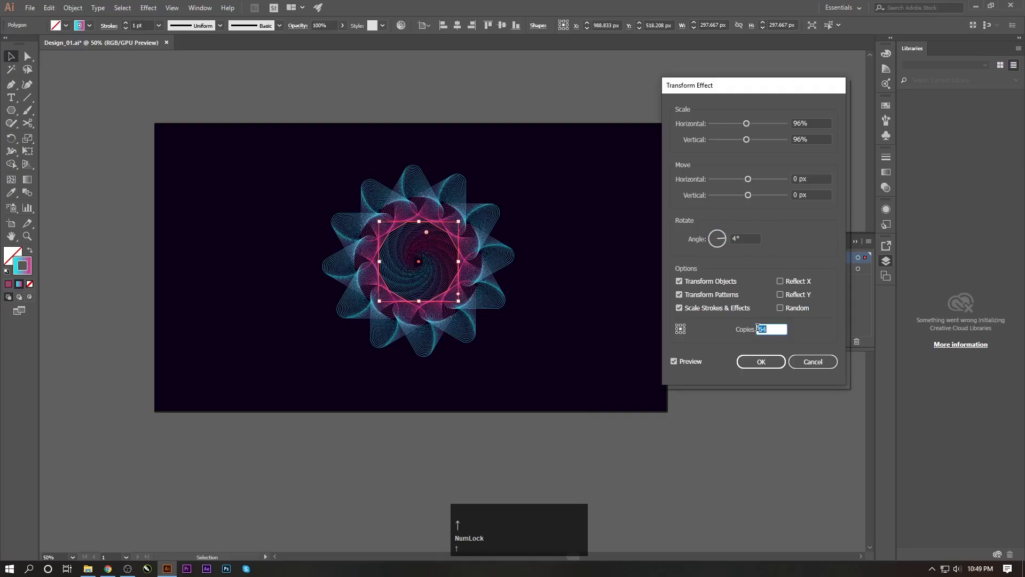
key("Down")
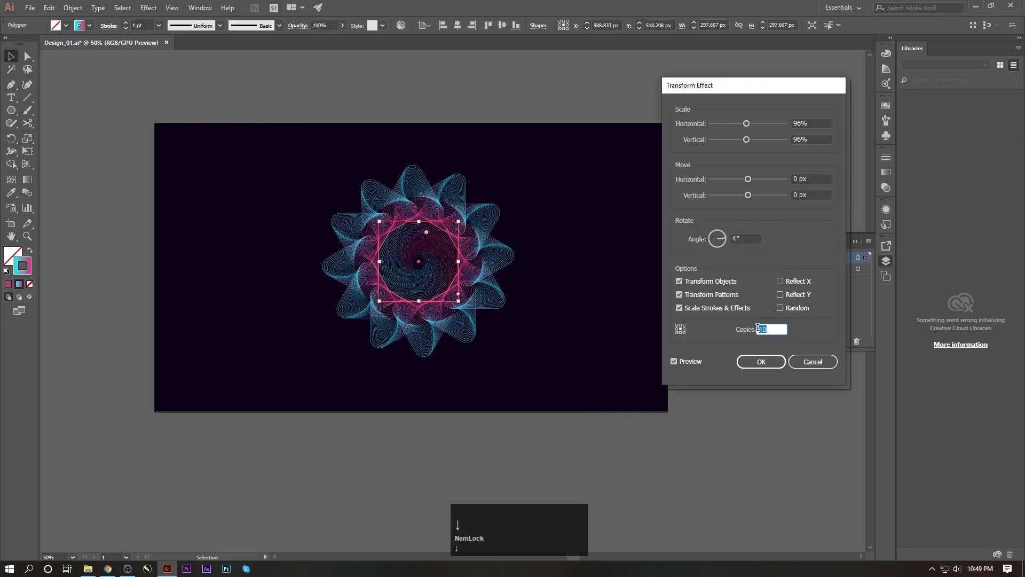
left_click(764, 366)
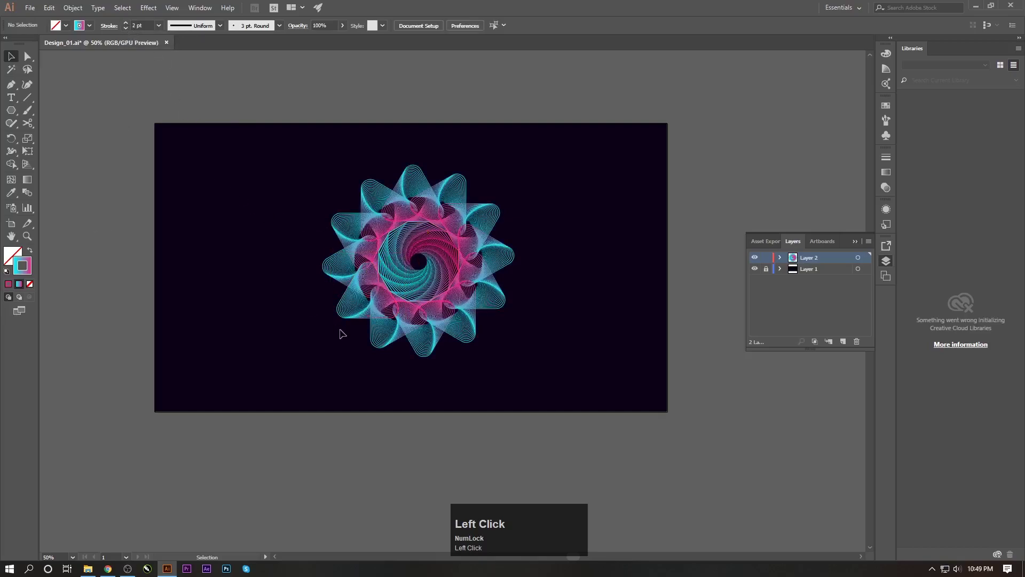
key("ctrl+s")
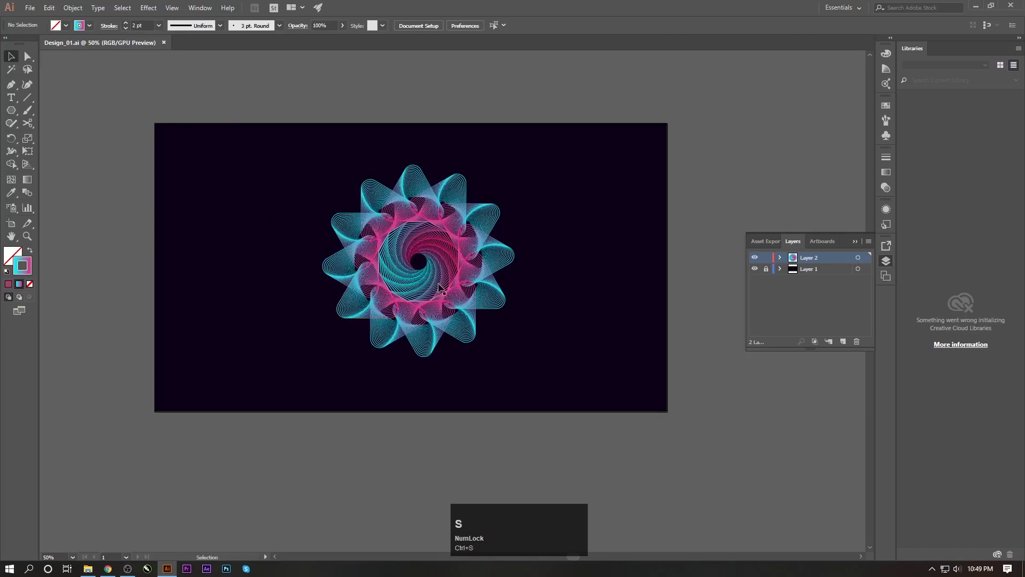
key("0")
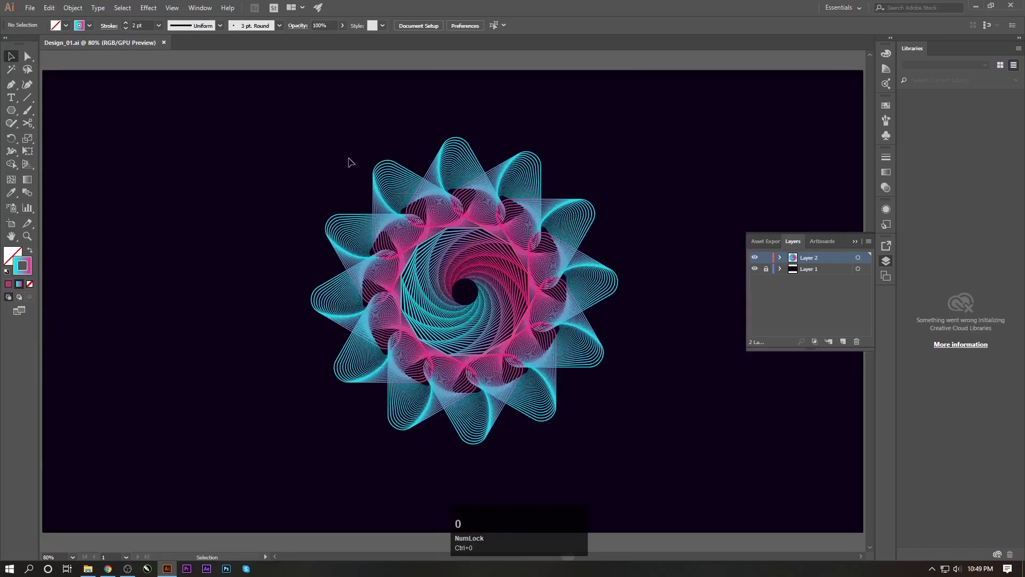
left_click(396, 204)
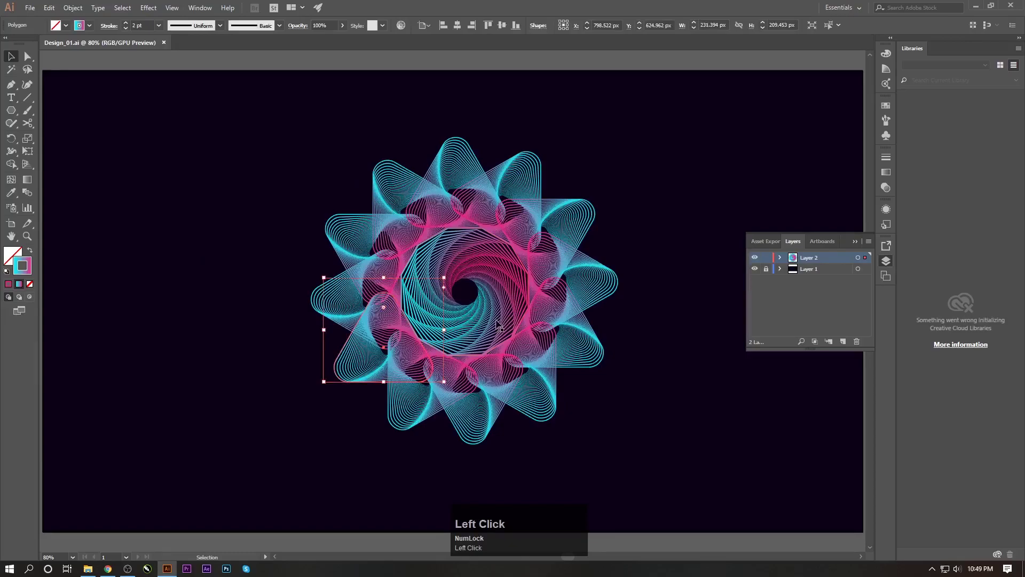